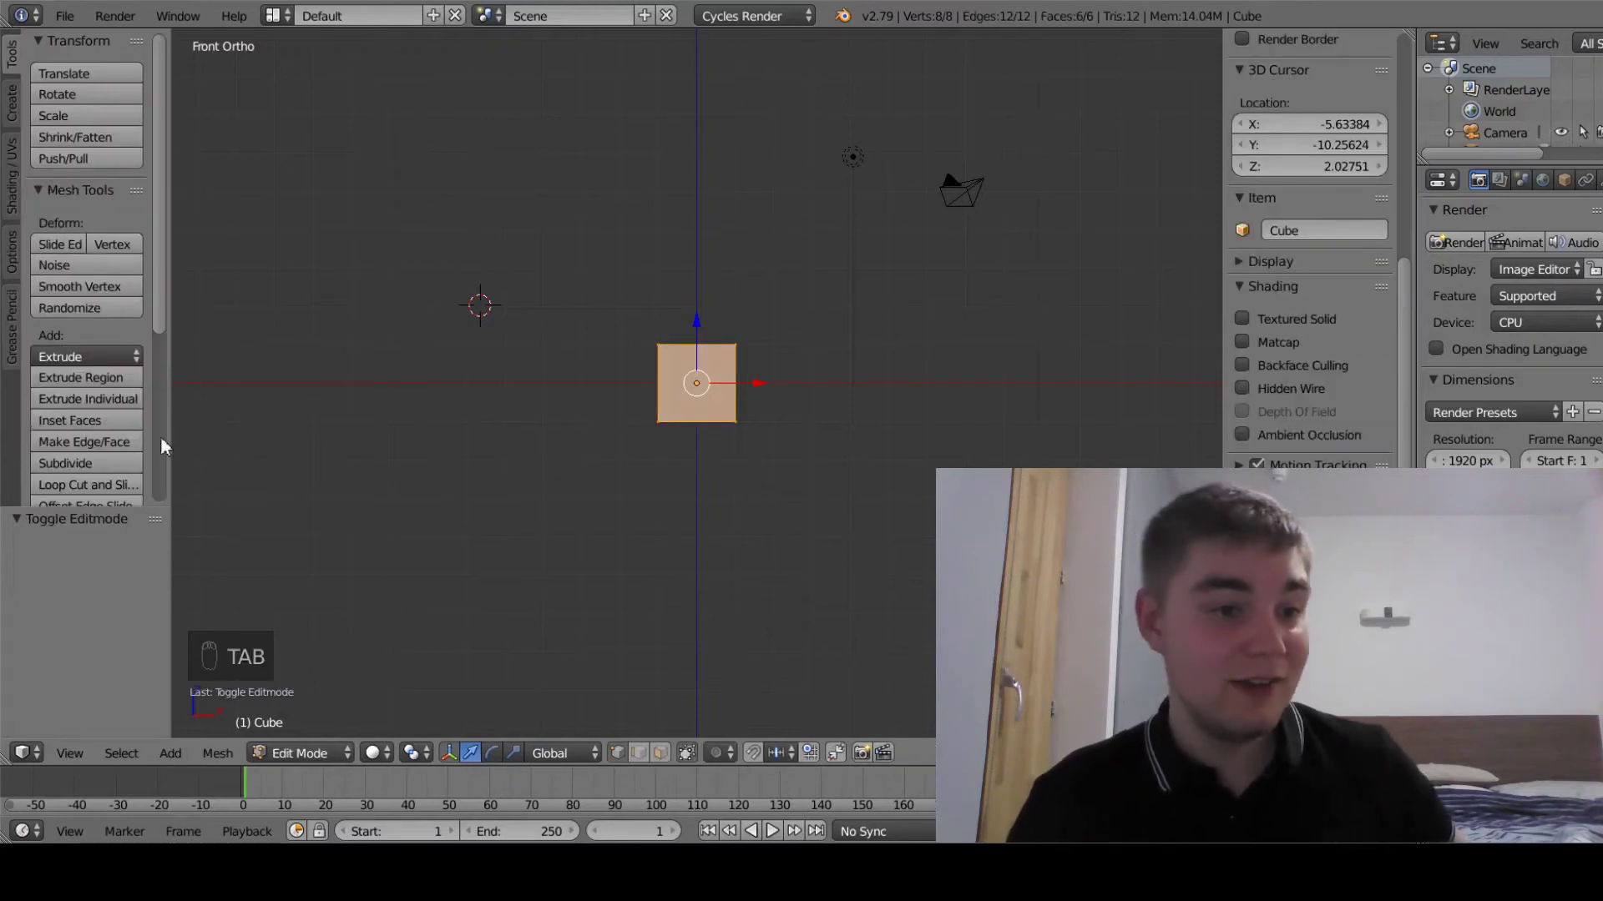
- Subdivide the cube once into 26 vertices and 24 faces
{"action": "left_click", "coordinate": [114, 474]}
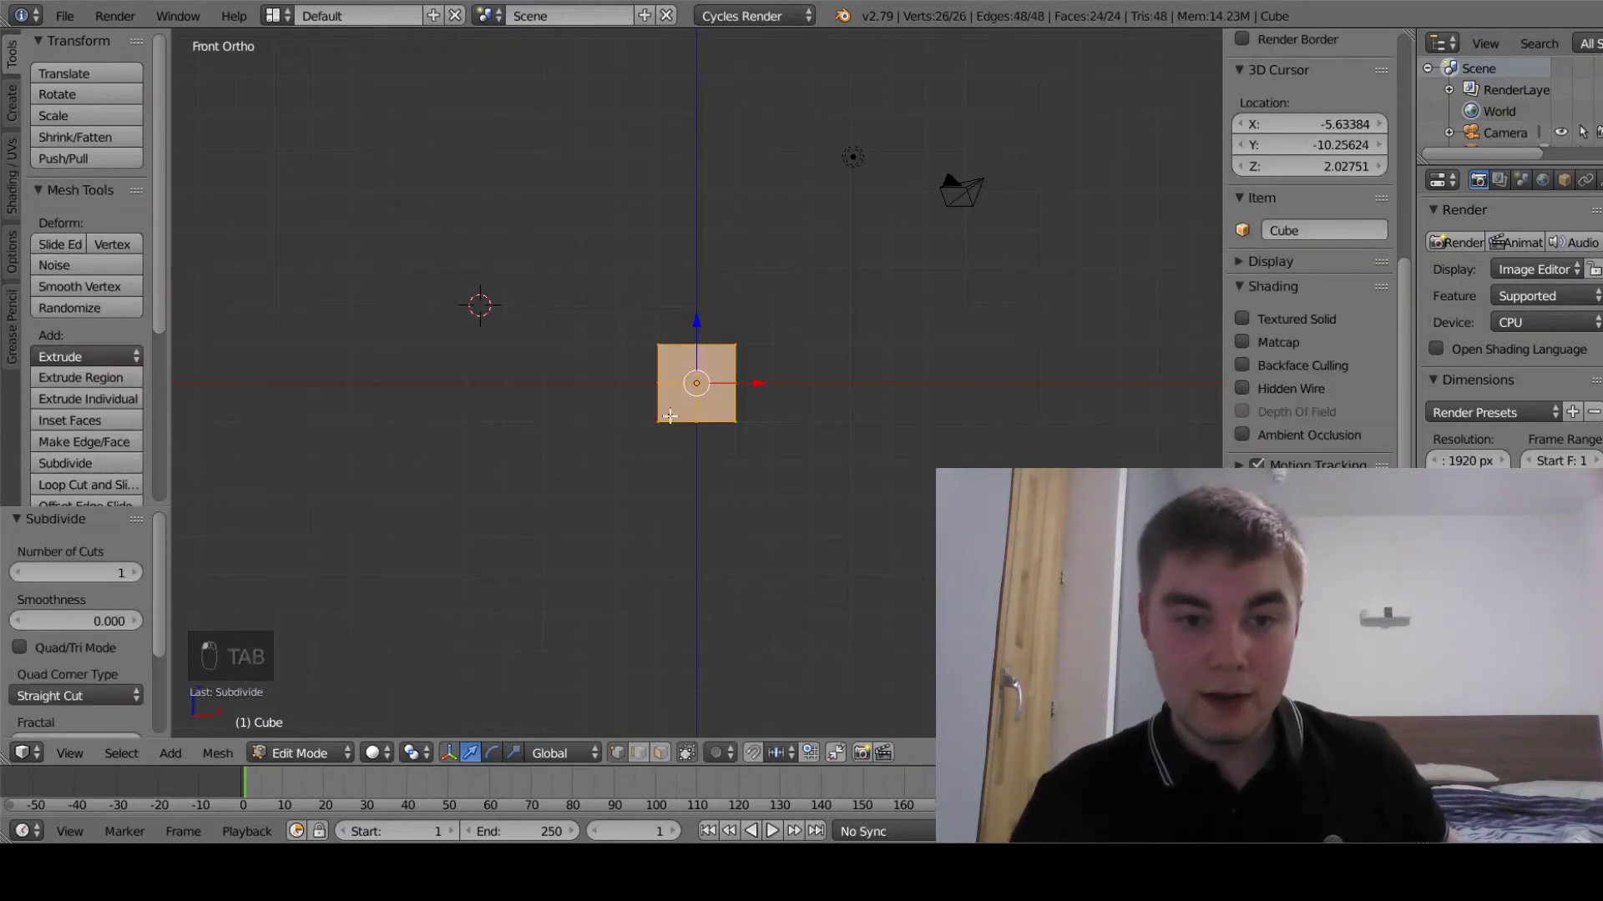
{"action": "key", "text": "c"}
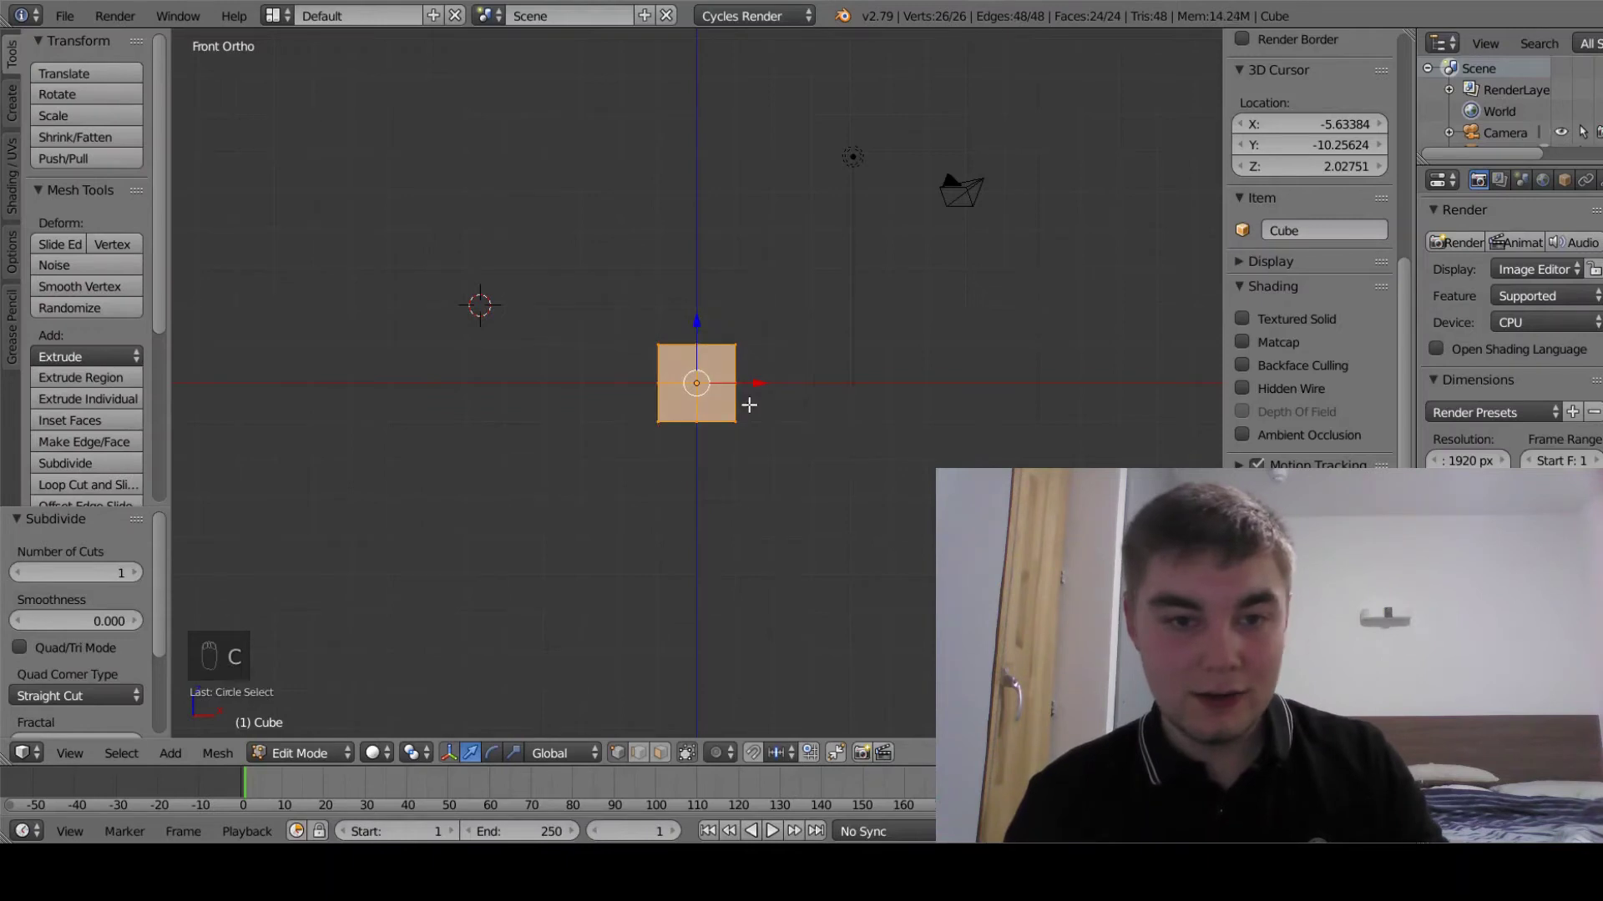
- Extrude the cube's right-hand faces three units outward to form the E's bottom arm
{"action": "key", "text": "a"}
{"action": "key", "text": "z"}
{"action": "key", "text": "c"}
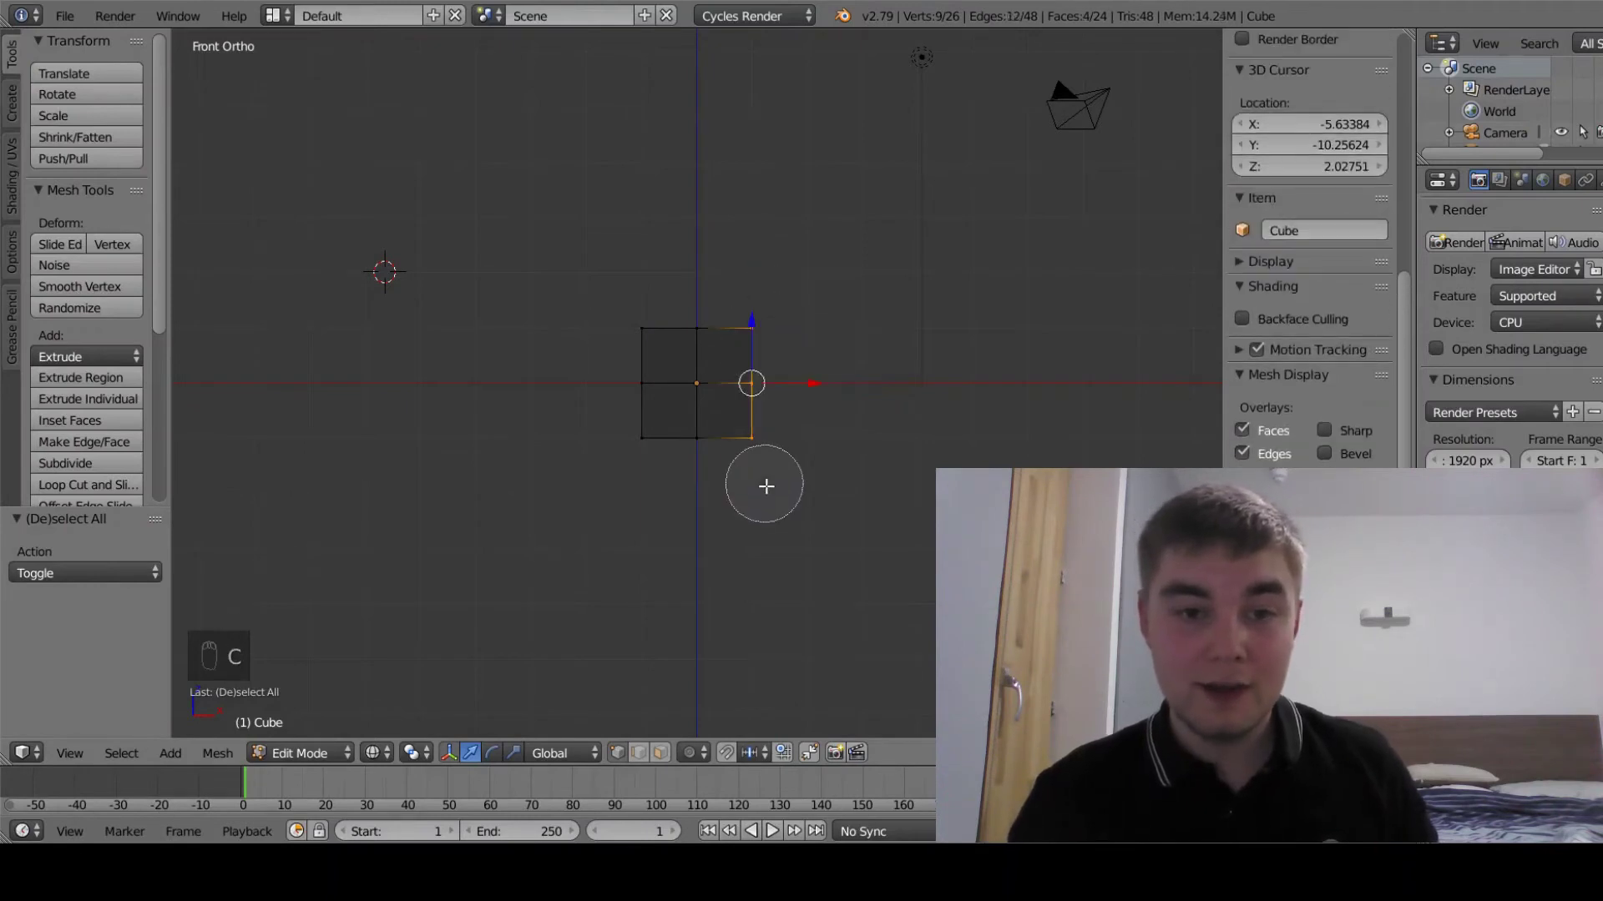
{"action": "key", "text": "e"}
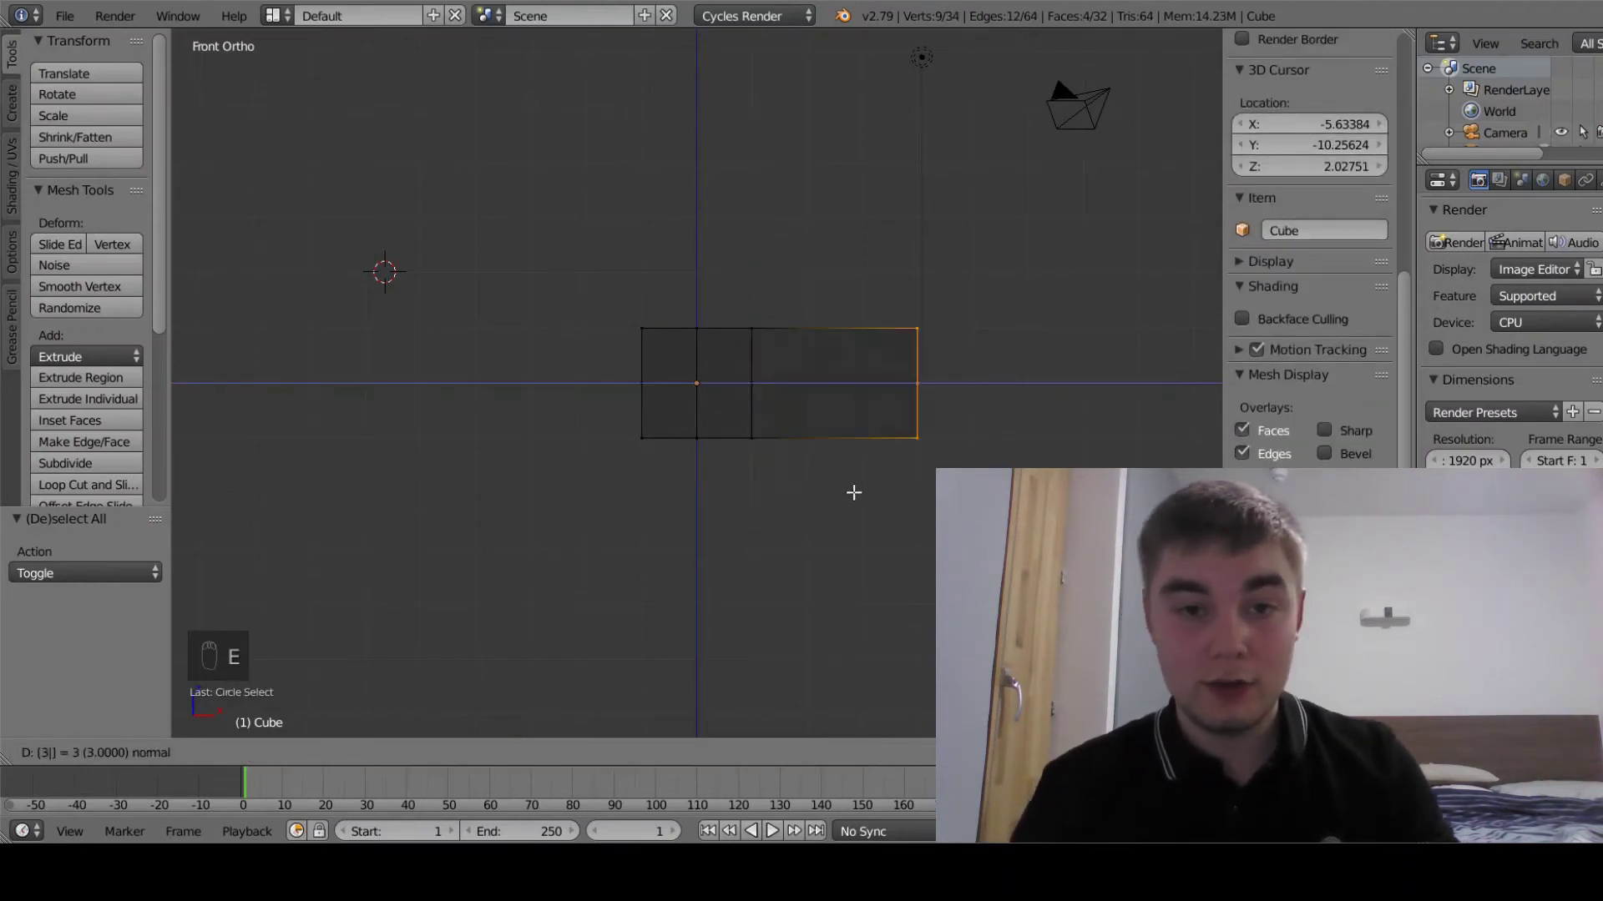
{"action": "key", "text": "c"}
{"action": "key", "text": "a"}
{"action": "key", "text": "c"}
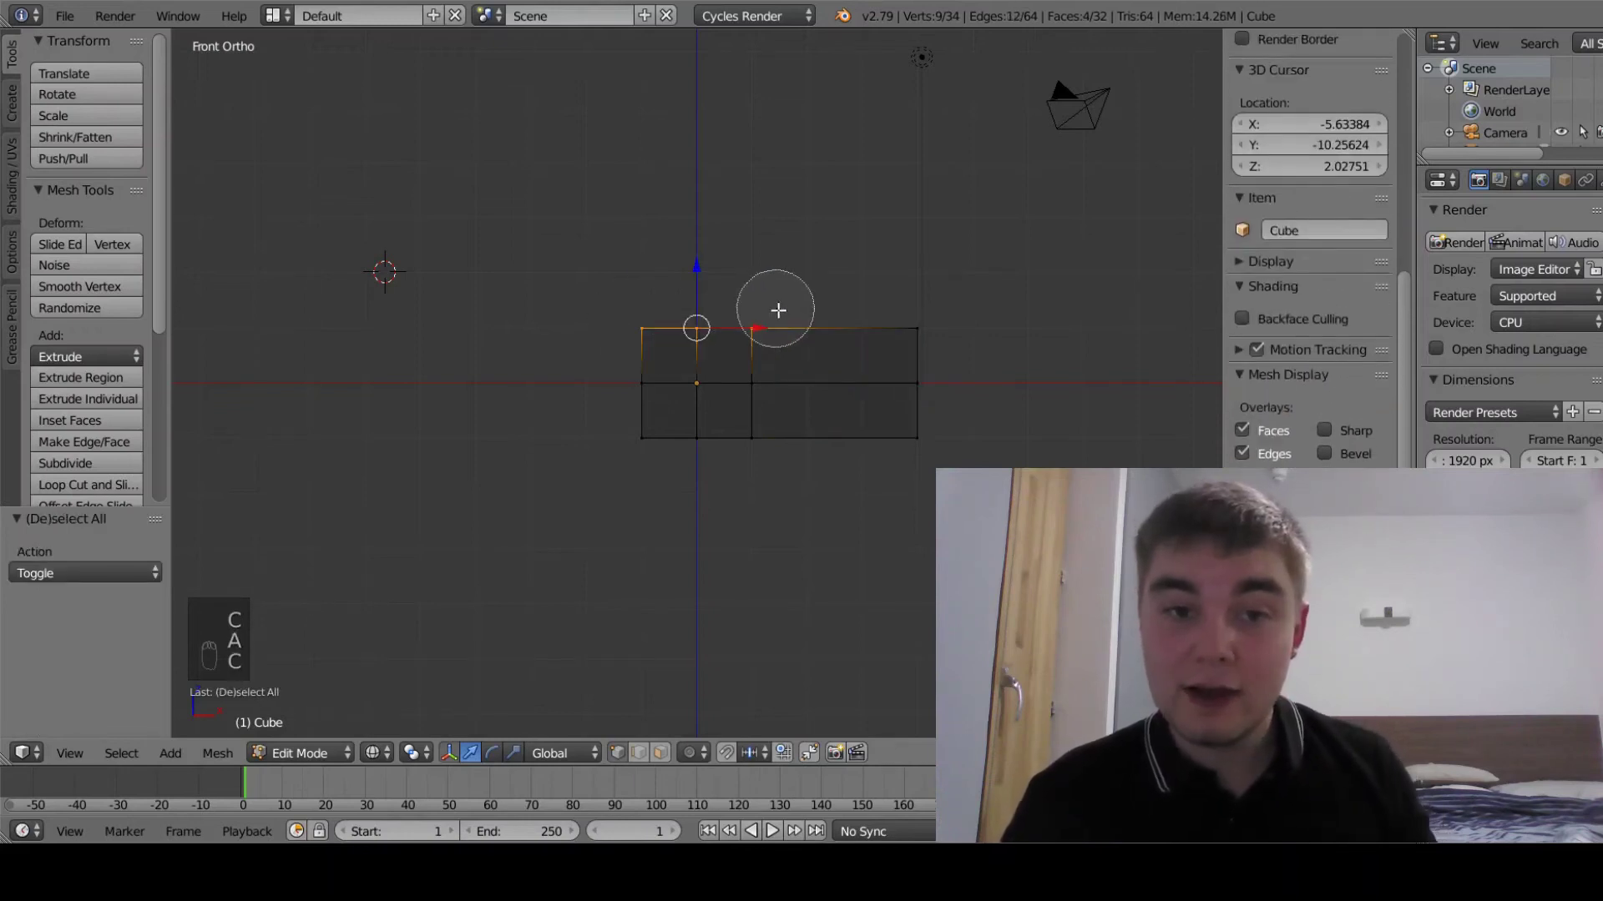
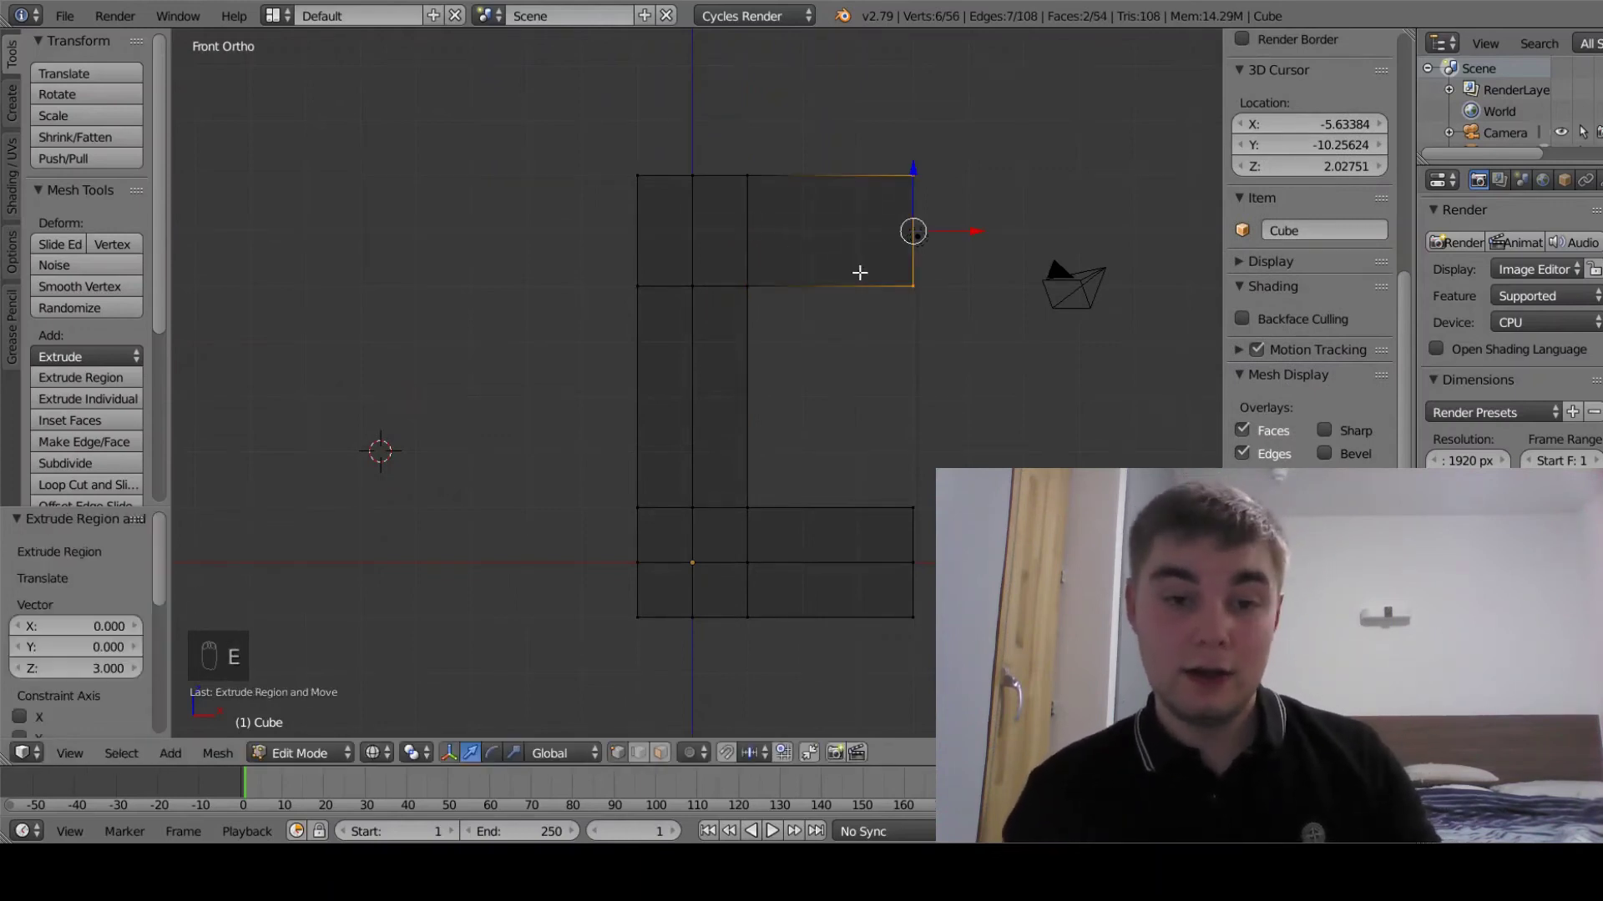
- Extrude the spine four units upward, then its top-right faces three units right for the top arm
{"action": "key", "text": "a"}
{"action": "key", "text": "c"}
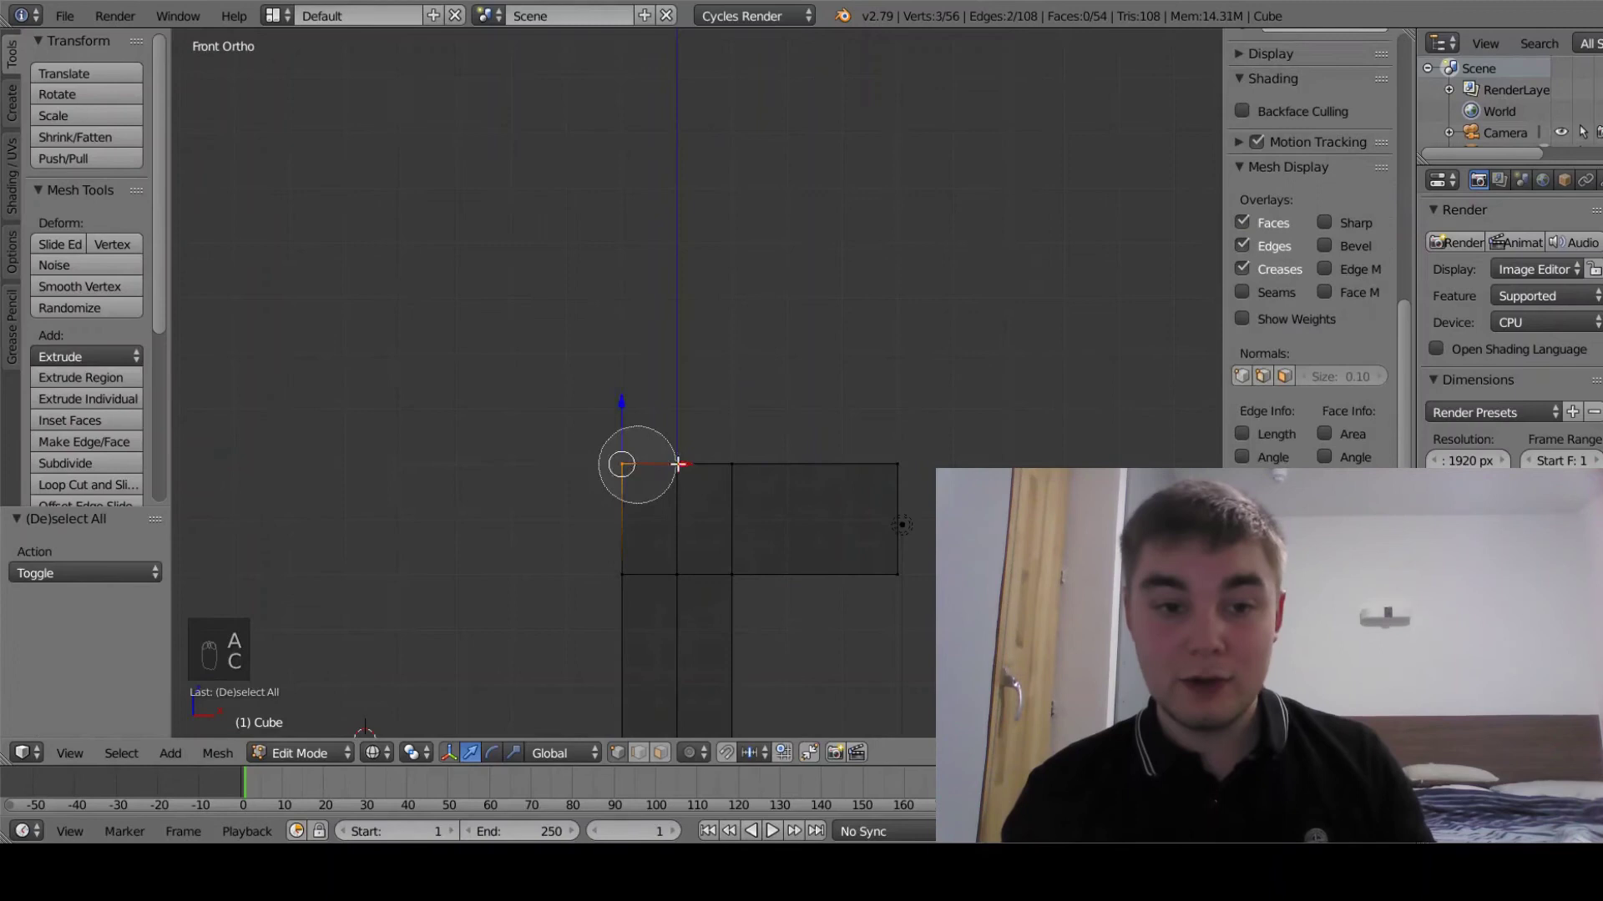
{"action": "key", "text": "e"}
{"action": "key", "text": "e"}
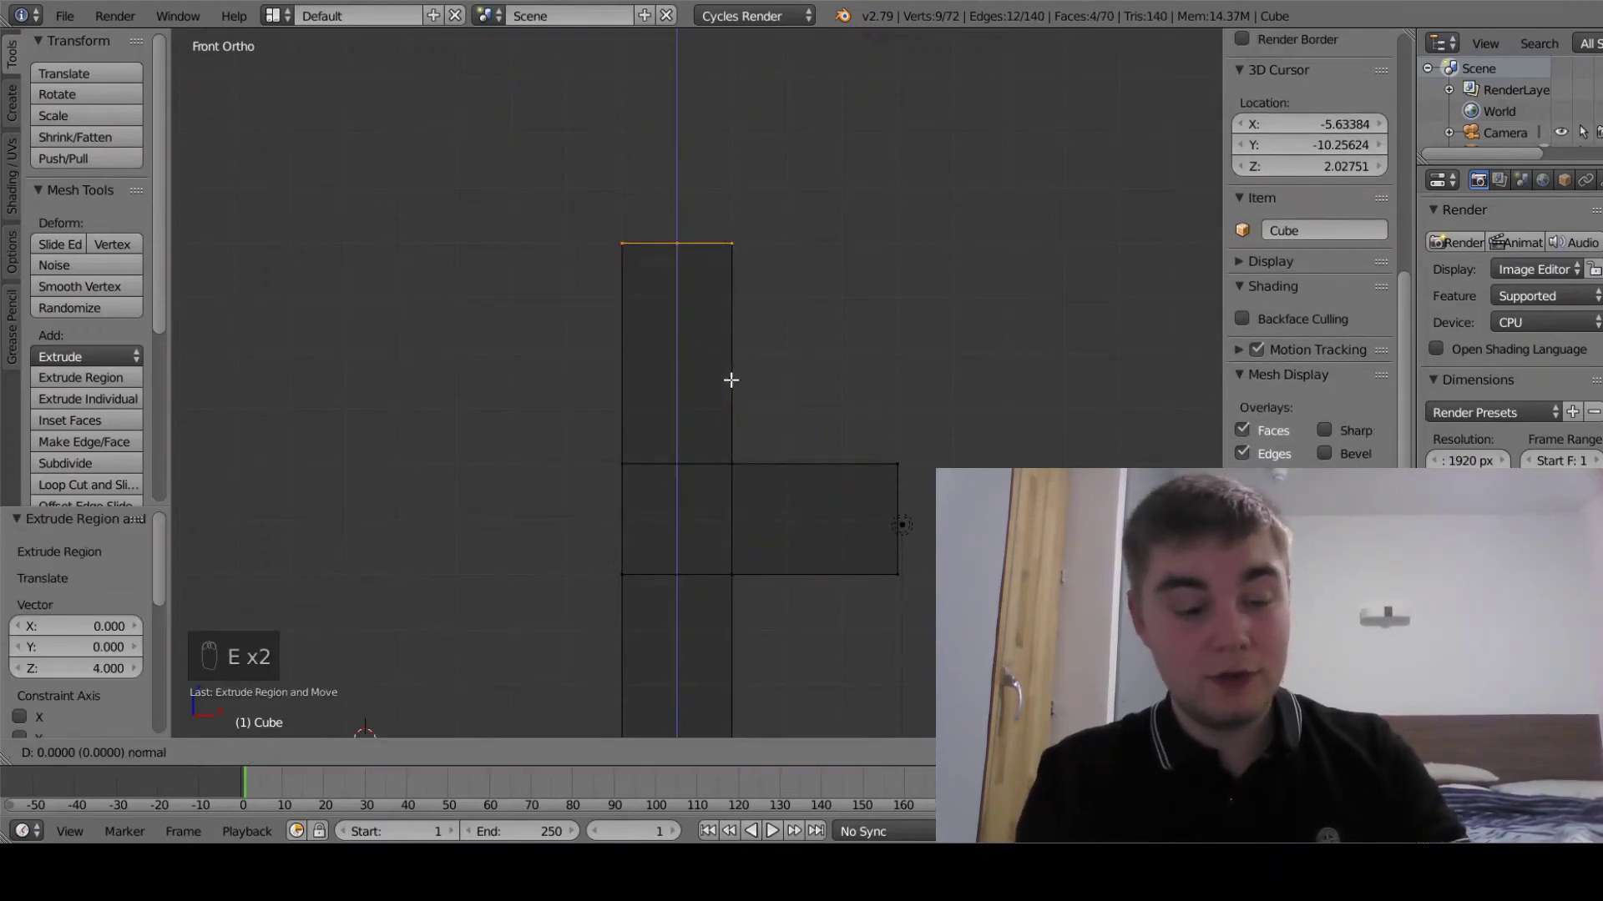
{"action": "key", "text": "a"}
{"action": "key", "text": "c"}
{"action": "key", "text": "e"}
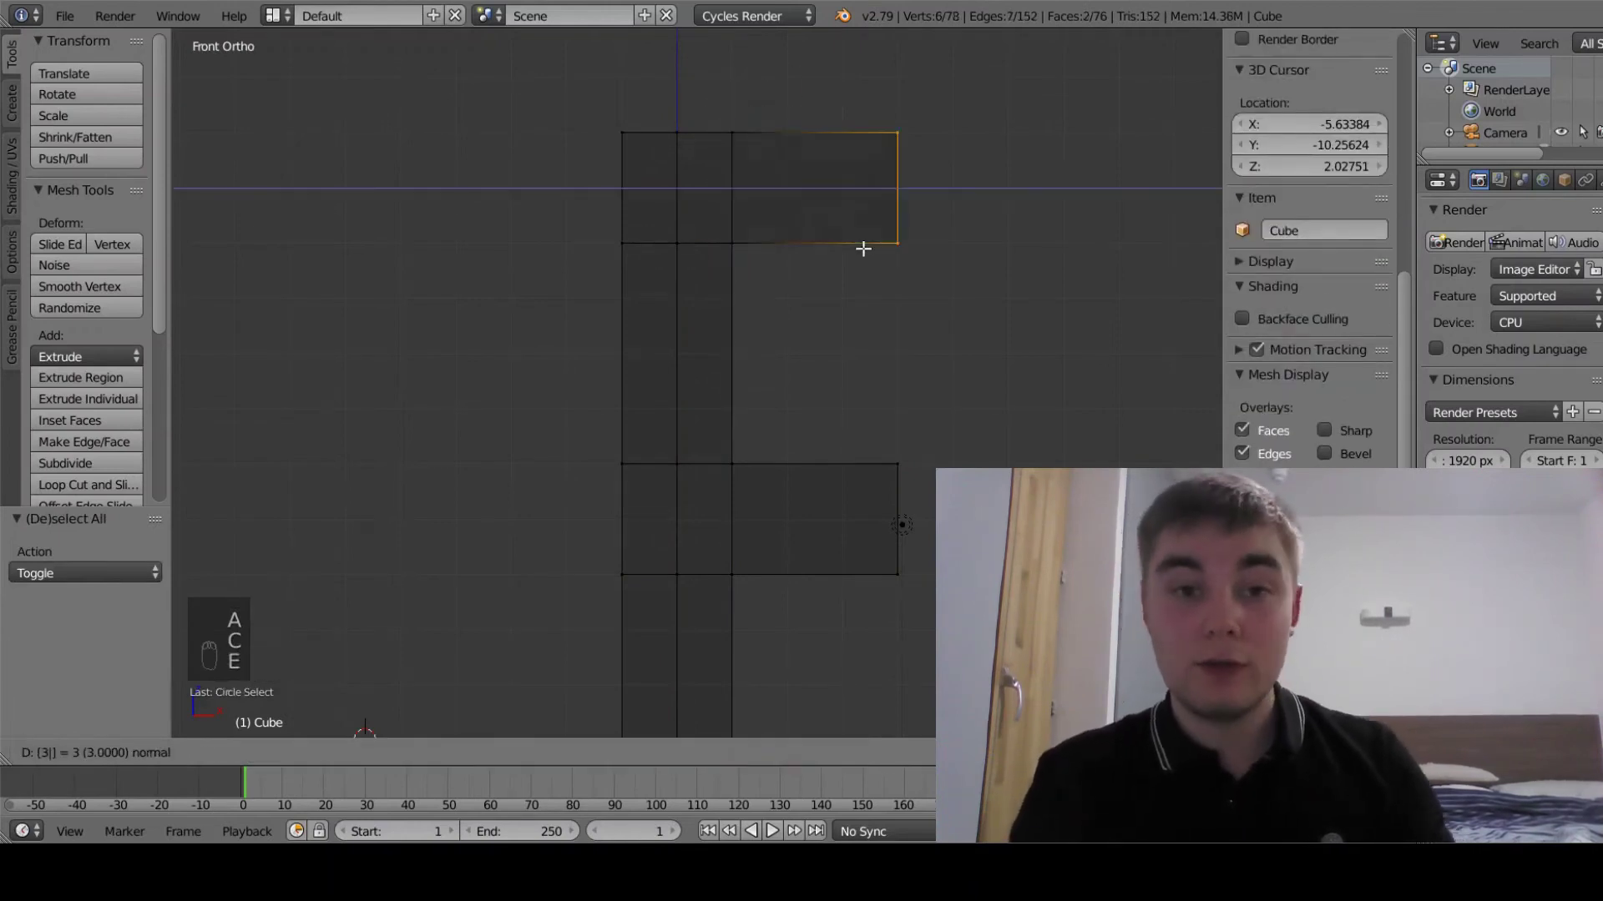
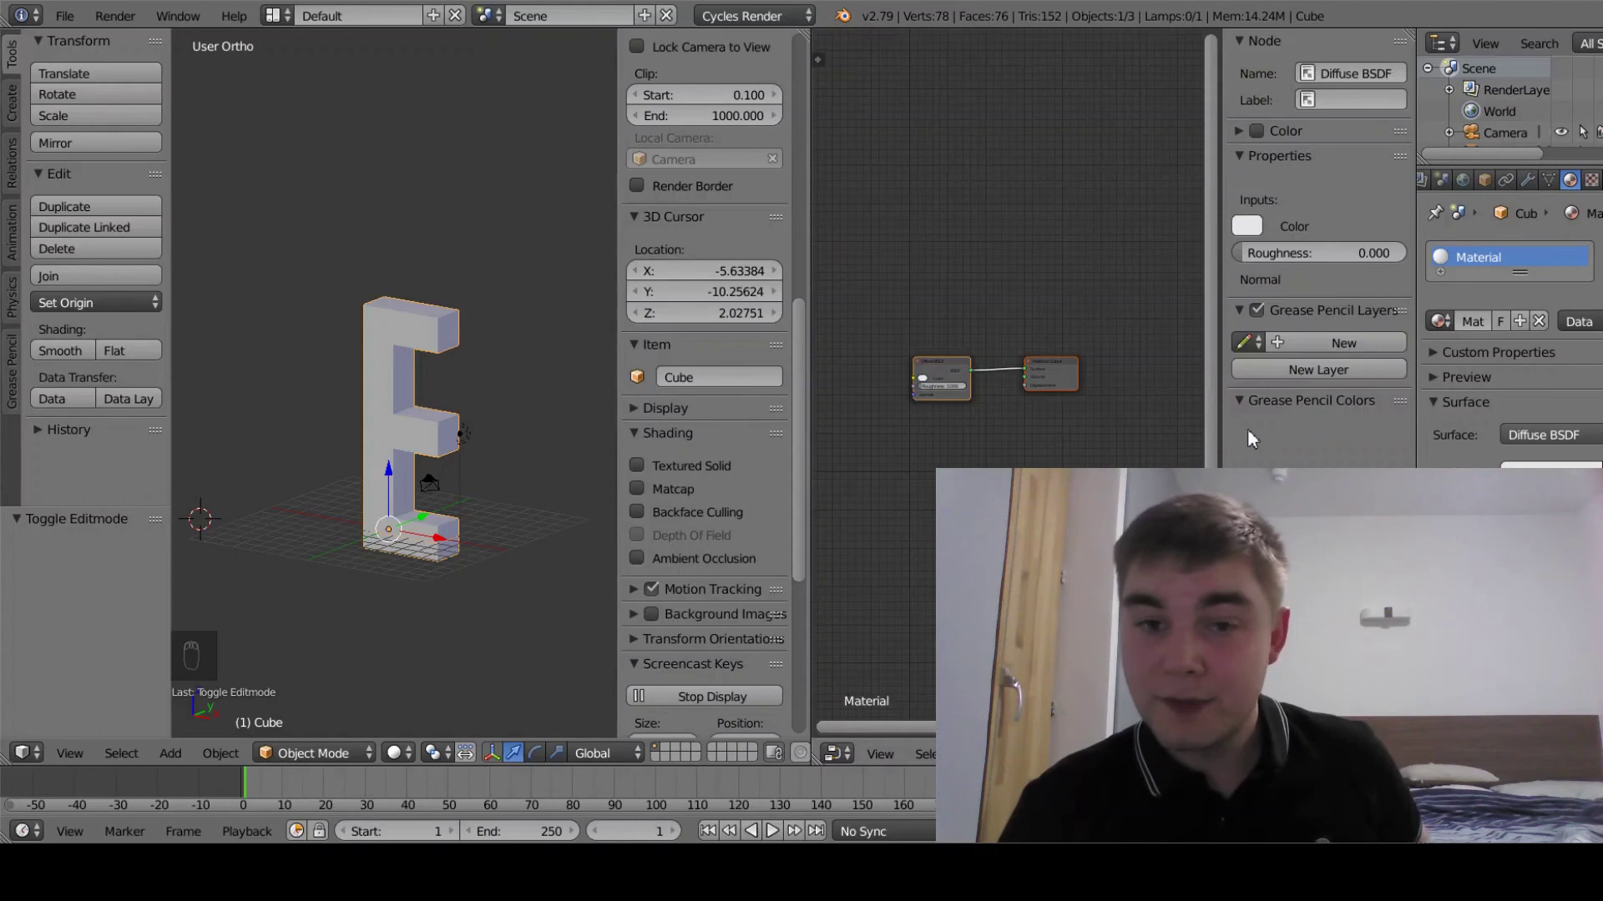
- Move the Diffuse BSDF node aside in the material's node editor
{"action": "left_click_drag", "start_coordinate": [944, 345], "coordinate": [914, 419]}
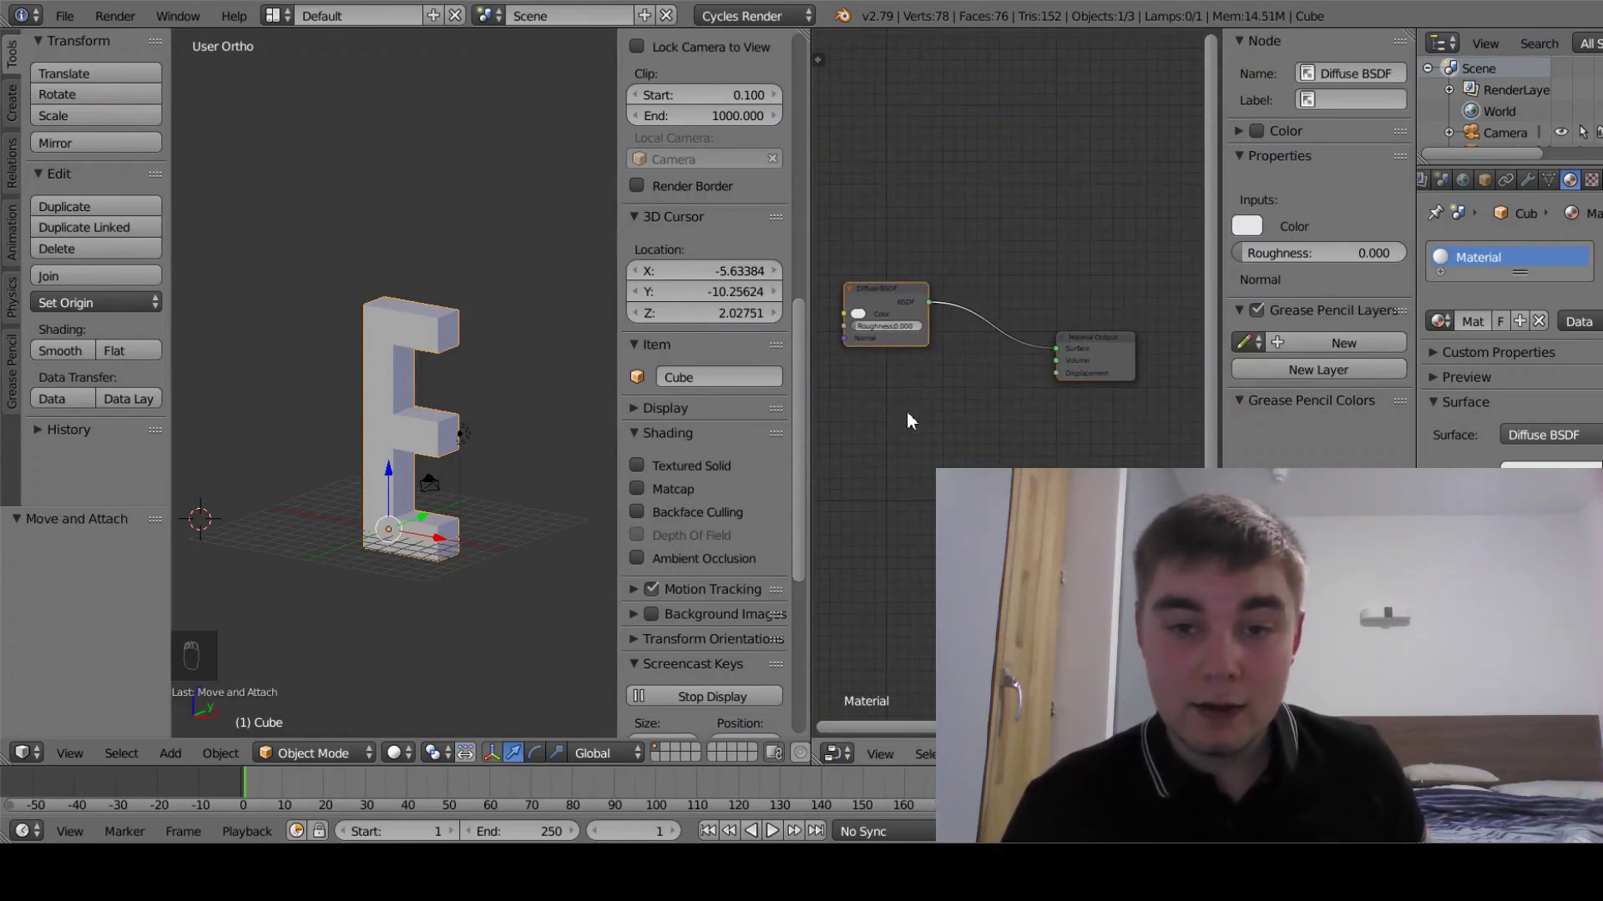
- Add a Mix Shader node onto the link between Diffuse BSDF and Material Output
{"action": "key", "text": "shift+a"}
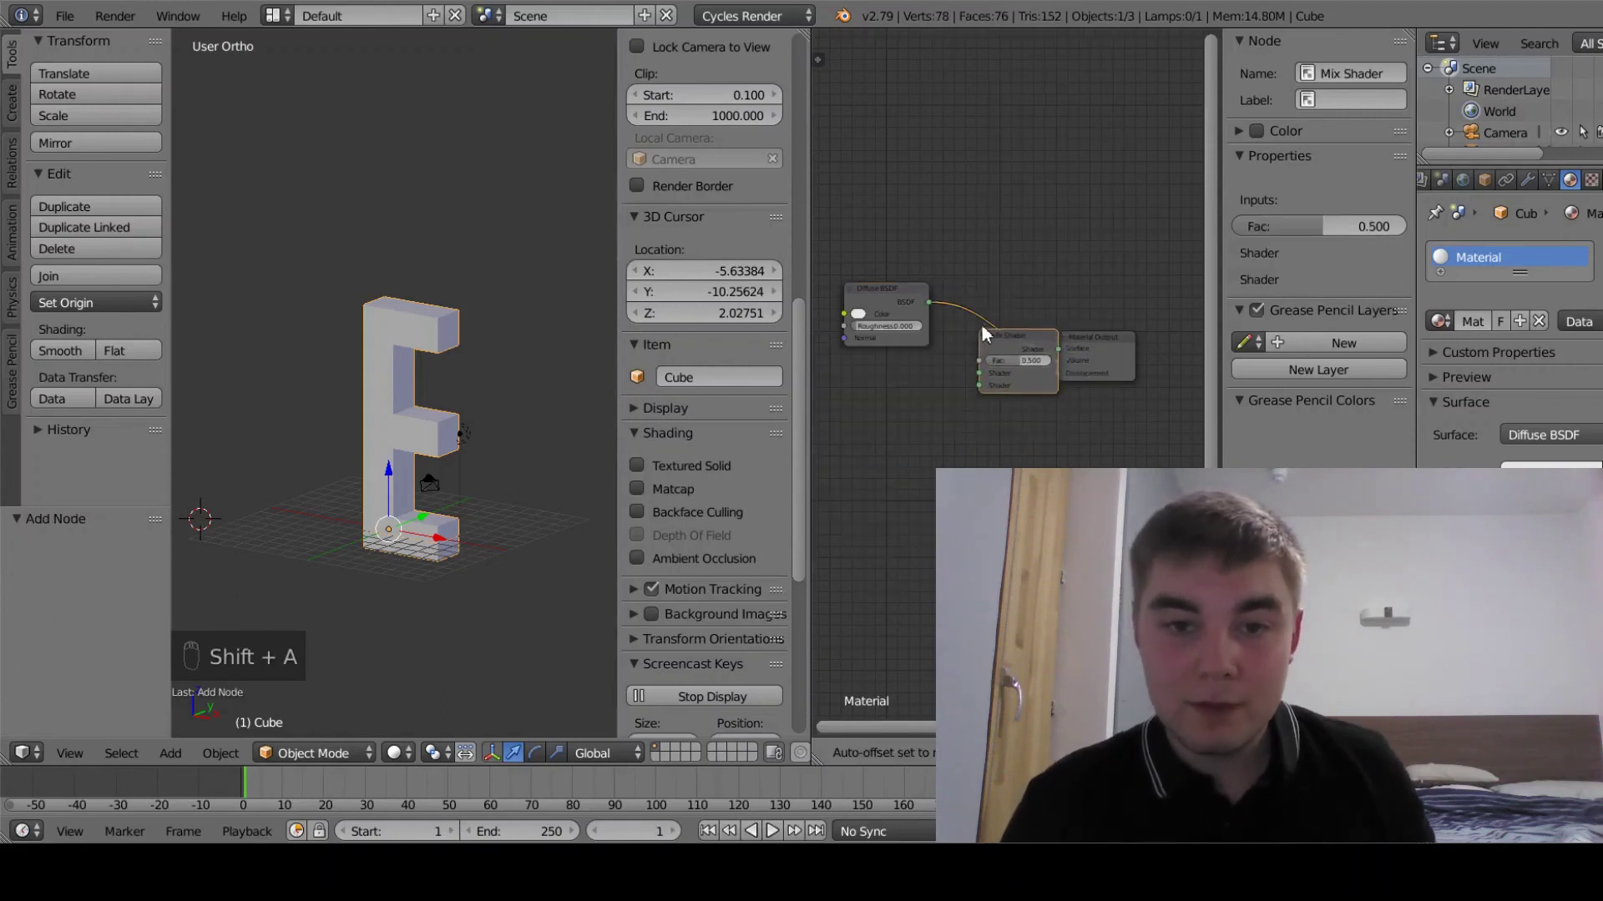
{"action": "left_click_drag", "start_coordinate": [992, 323], "coordinate": [449, 673]}
{"action": "left_click", "coordinate": [431, 680]}
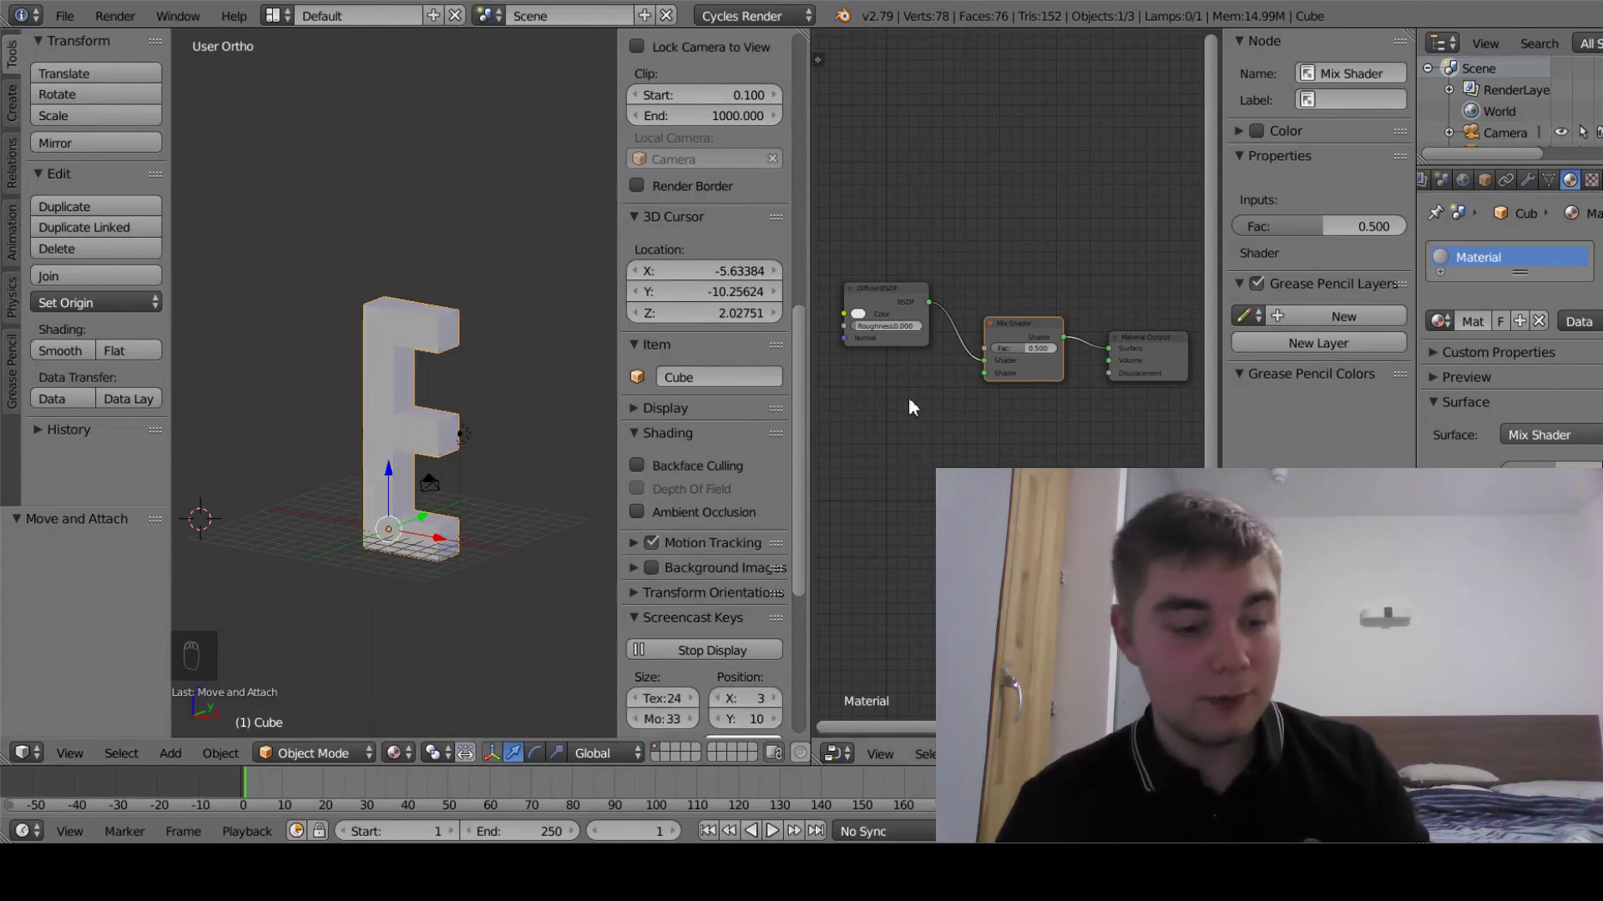
- Add a Glass BSDF node and feed it into the Mix Shader's second shader input
{"action": "key", "text": "shift+a"}
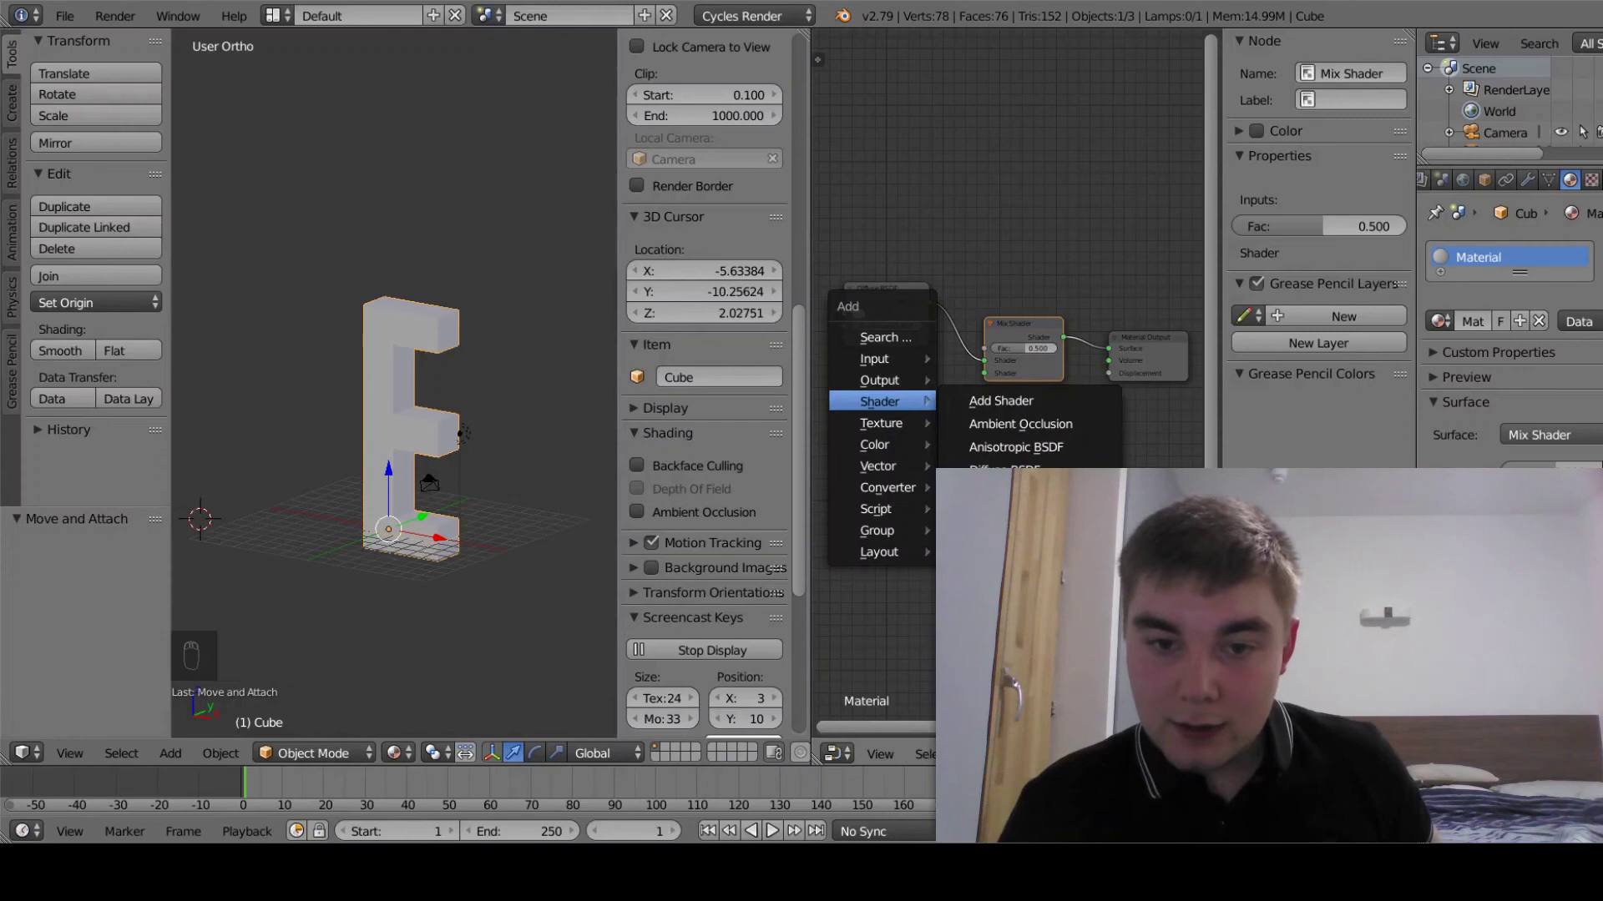
{"action": "left_click_drag", "start_coordinate": [849, 423], "coordinate": [857, 335]}
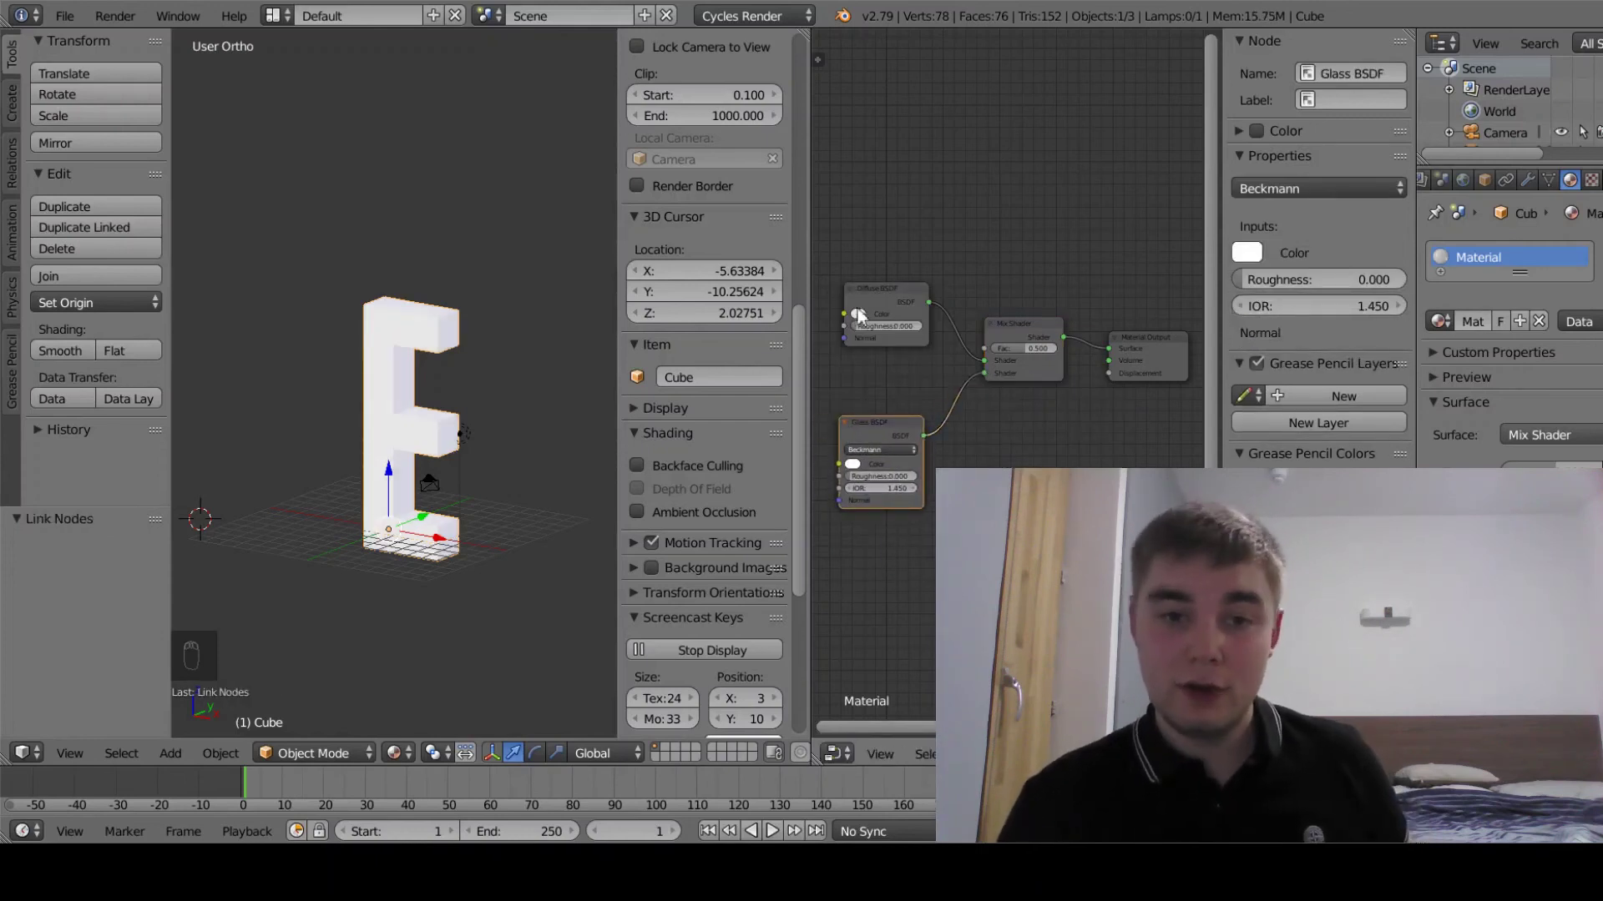
{"action": "left_click_drag", "start_coordinate": [869, 323], "coordinate": [938, 213]}
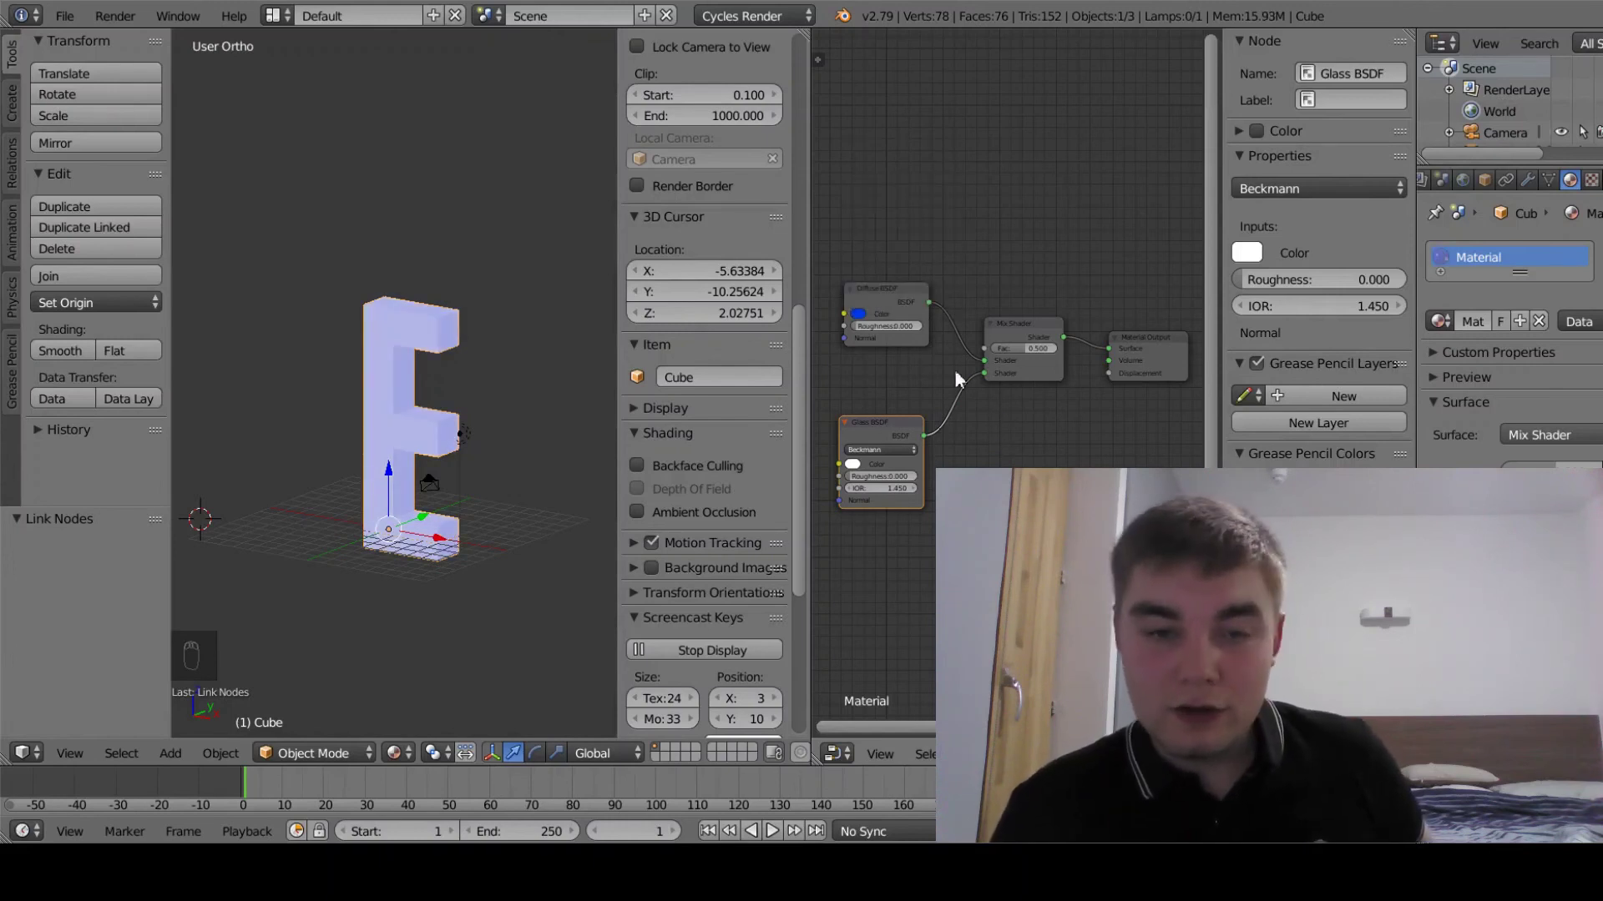